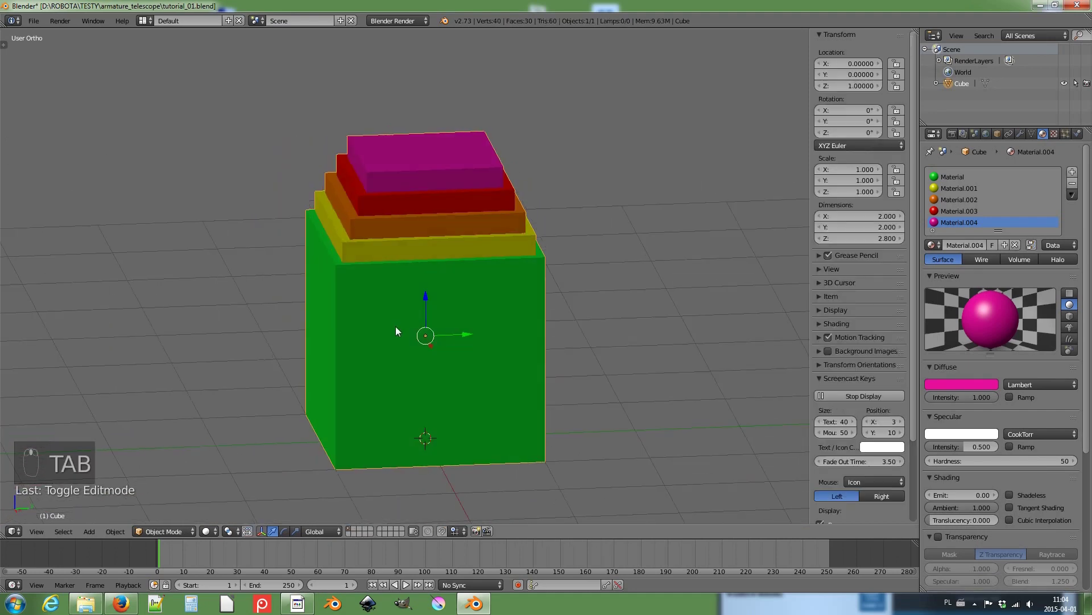
Step: Bring up the Add menu with the armature choices showing
key(shift+a)
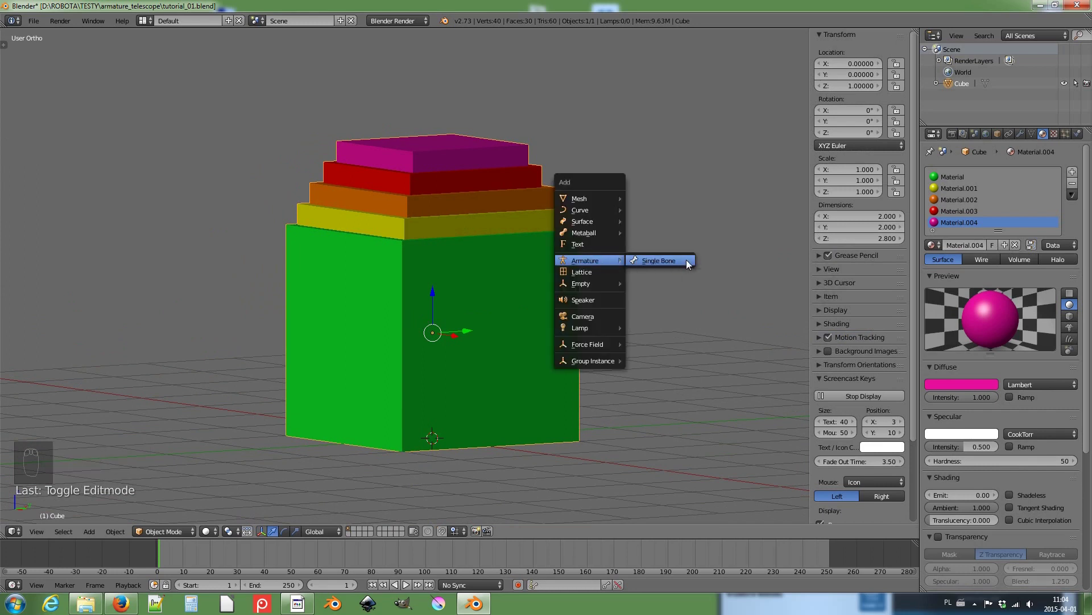
Step: Add a single-bone armature at the stack's base, view it in Right Ortho and enter edit mode
middle_click(467, 282)
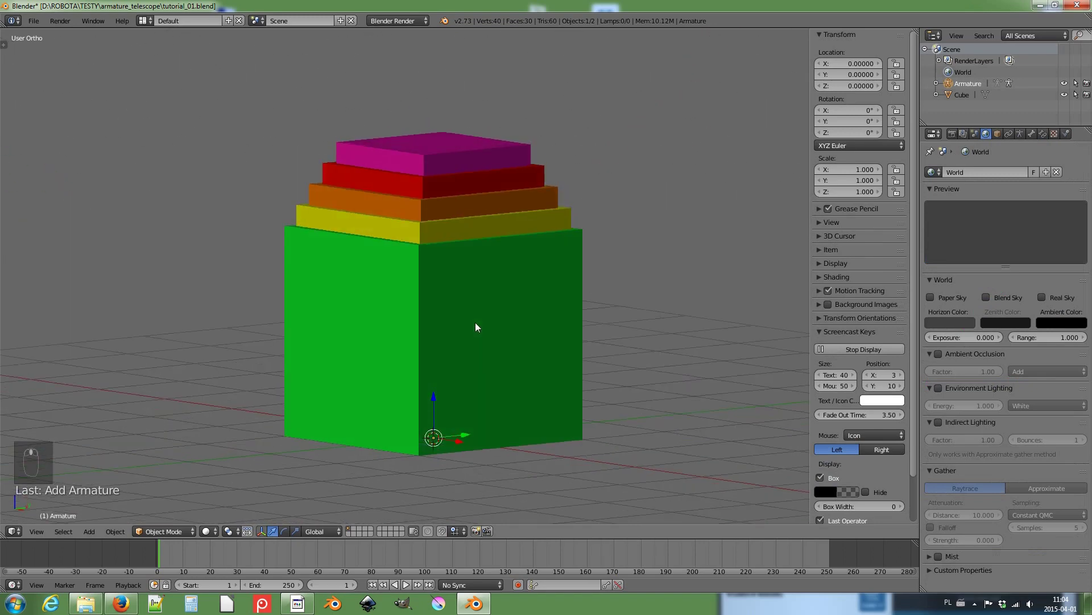
drag(1026, 139, 1013, 337)
middle_click(1017, 332)
drag(415, 278, 268, 306)
key(KP_3)
key(Tab)
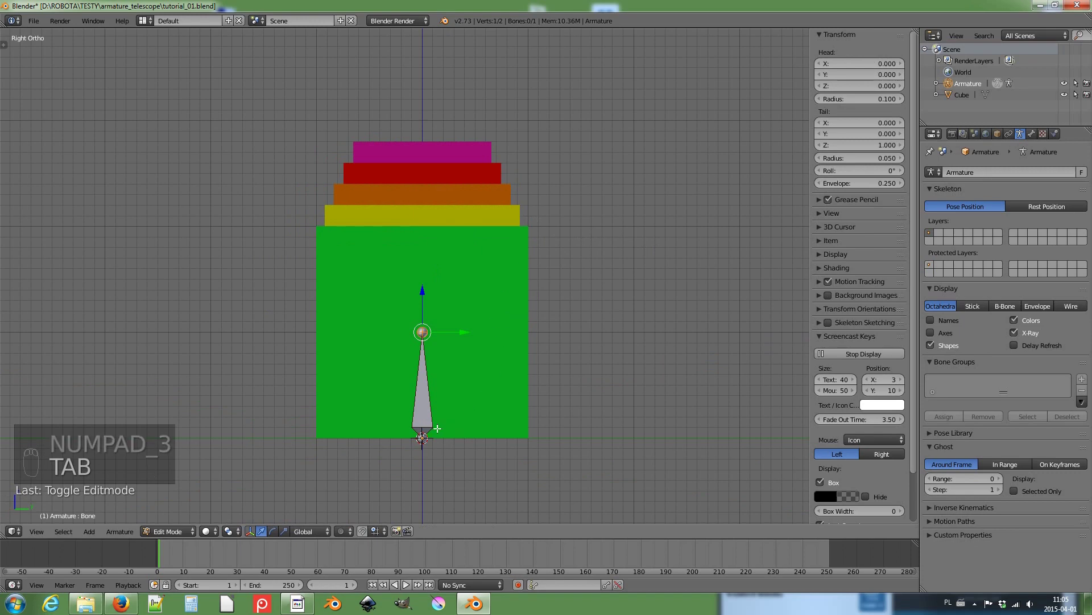
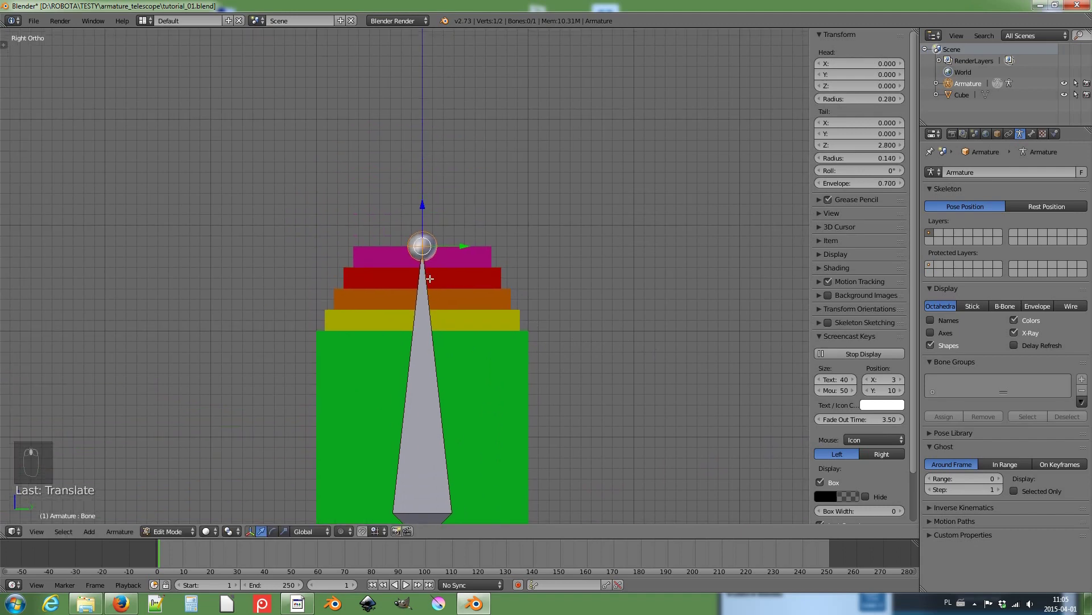
Step: Extrude a connected second bone named Ending from the first bone's tip and move it toward the stack
key(e)
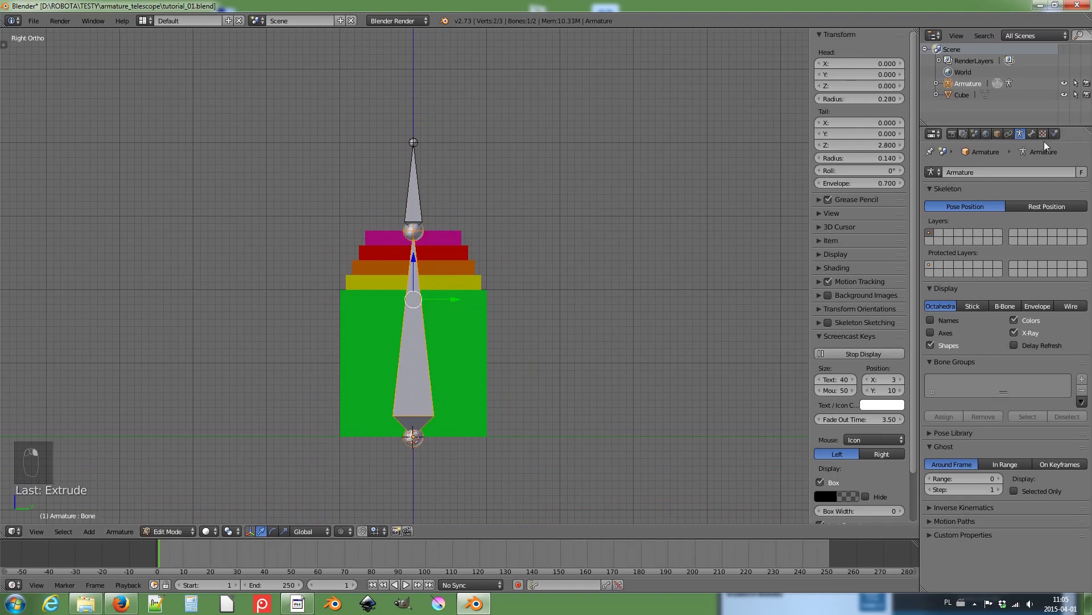
middle_click(1035, 140)
drag(1034, 140, 945, 167)
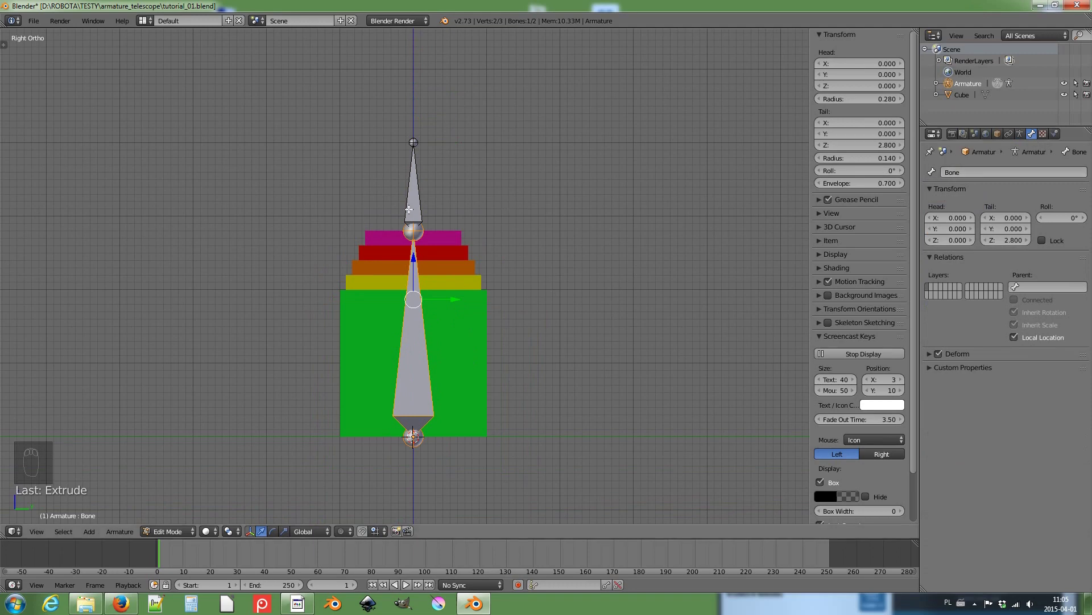
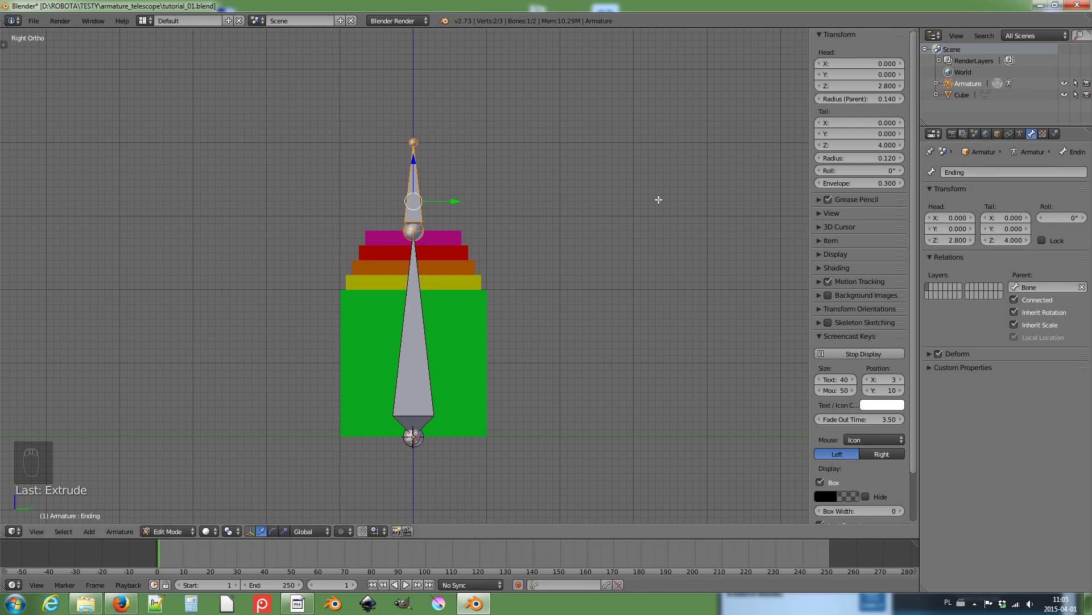
key(g)
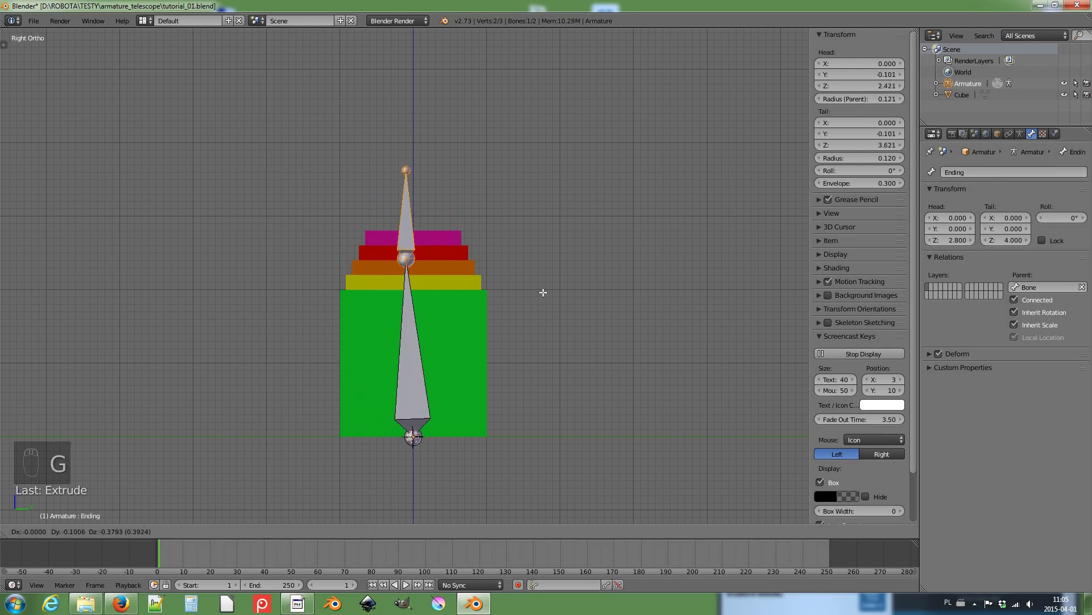
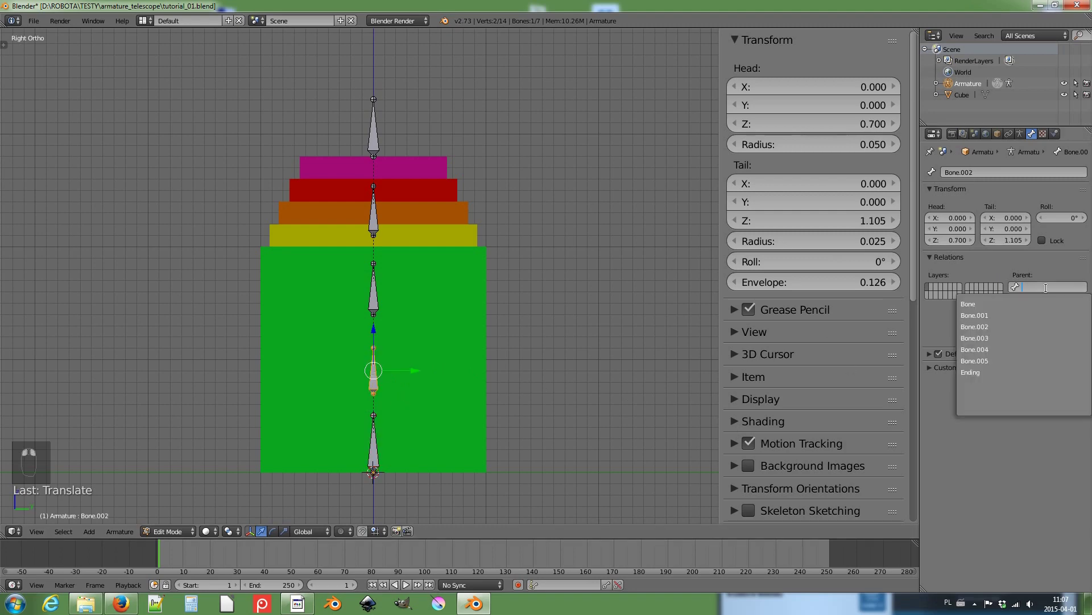
Step: Parent the short segment bone to Bone, then bring up the mode pie menu
click(1047, 329)
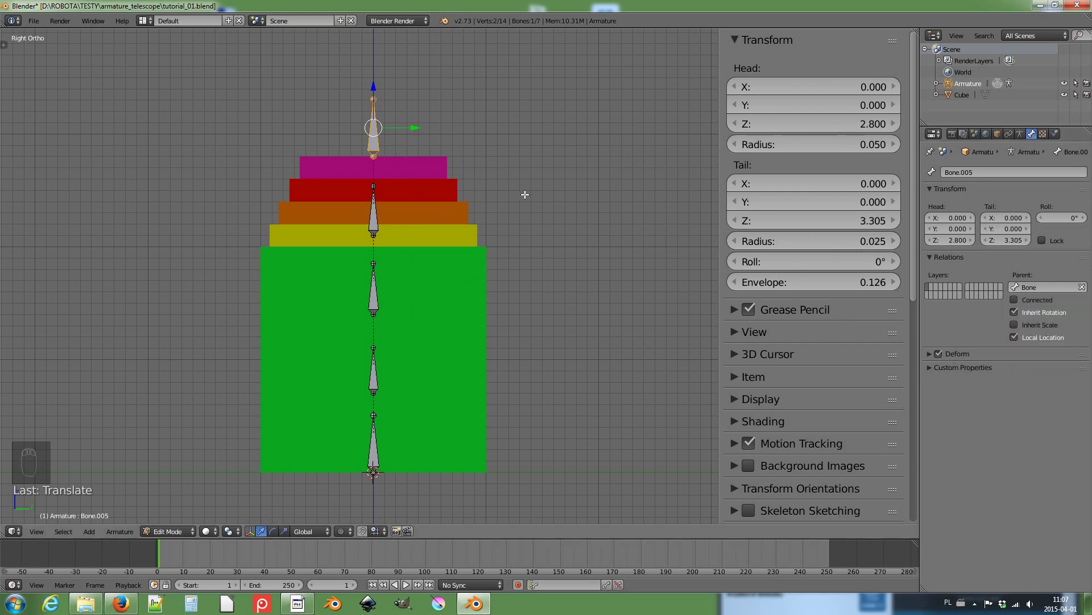
key(Tab)
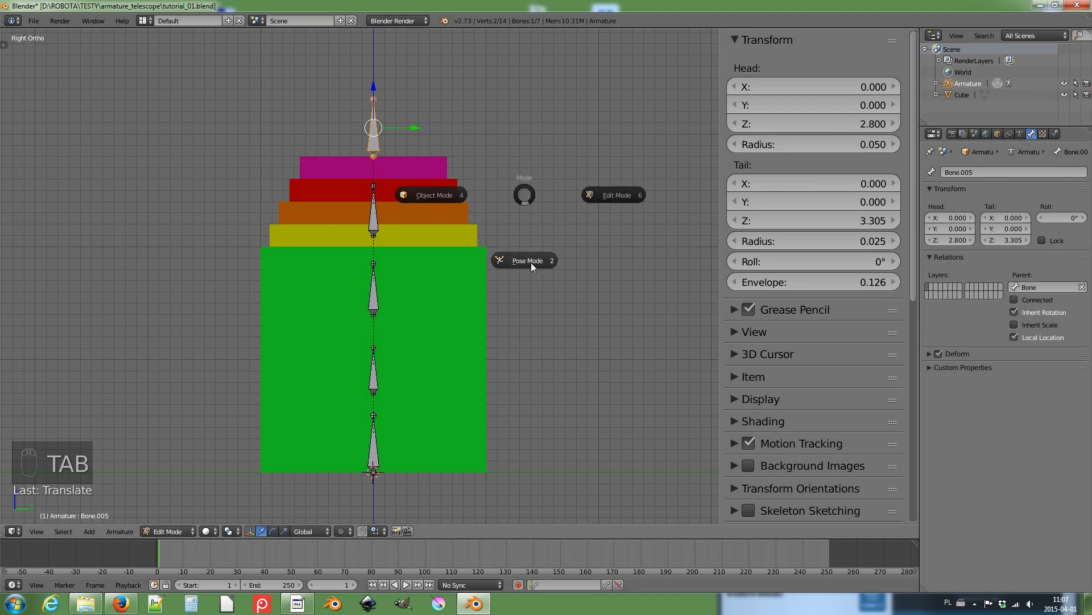
Step: Enter pose mode, test-move the Ending bone and show the main Bone's constraint settings
drag(432, 240, 493, 241)
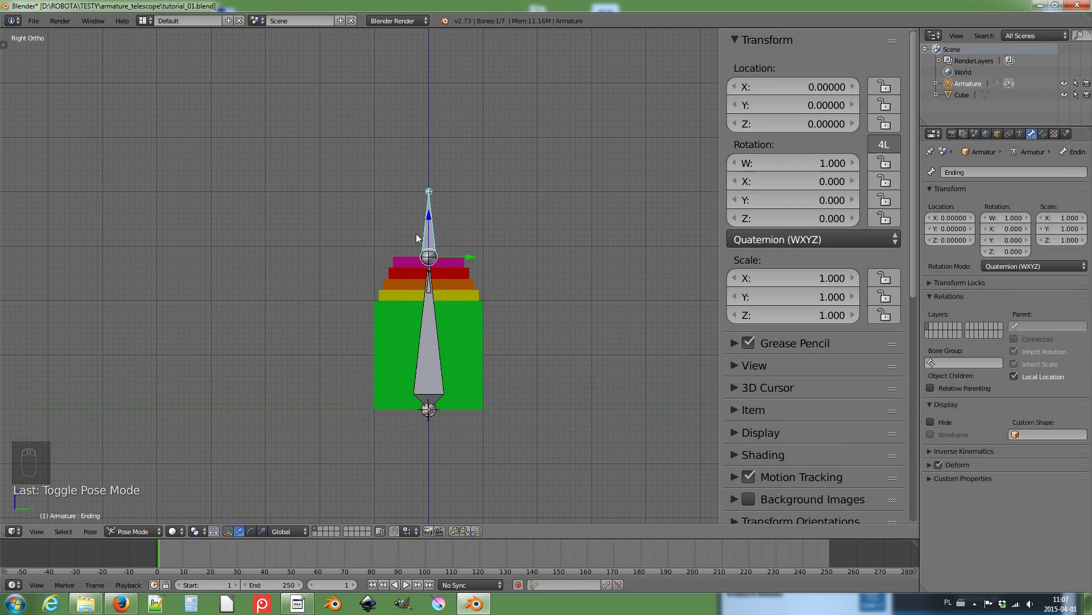
key(g)
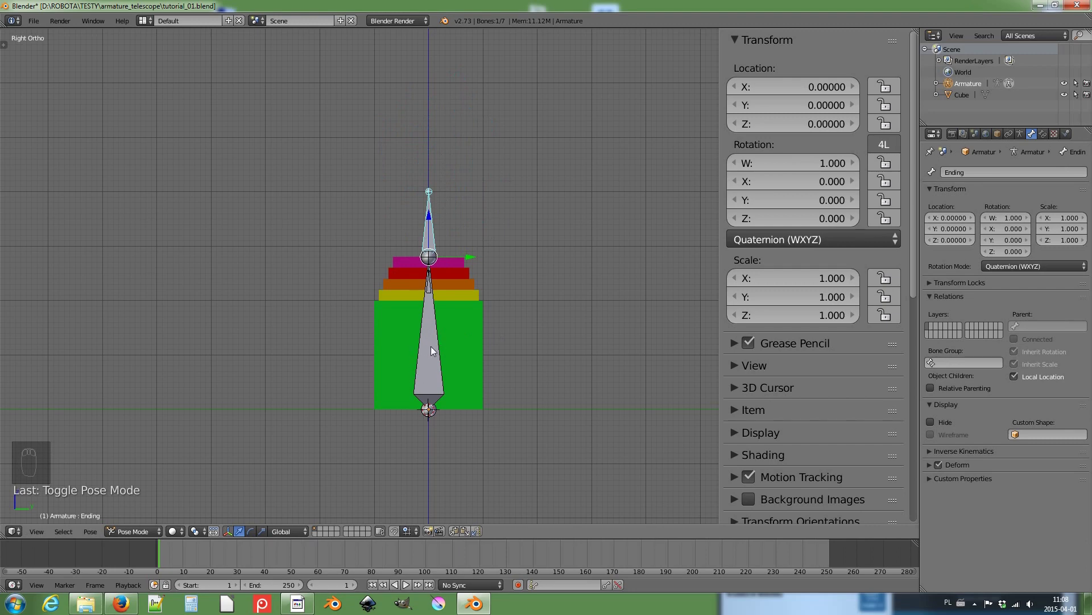
drag(435, 353, 1047, 140)
middle_click(1047, 140)
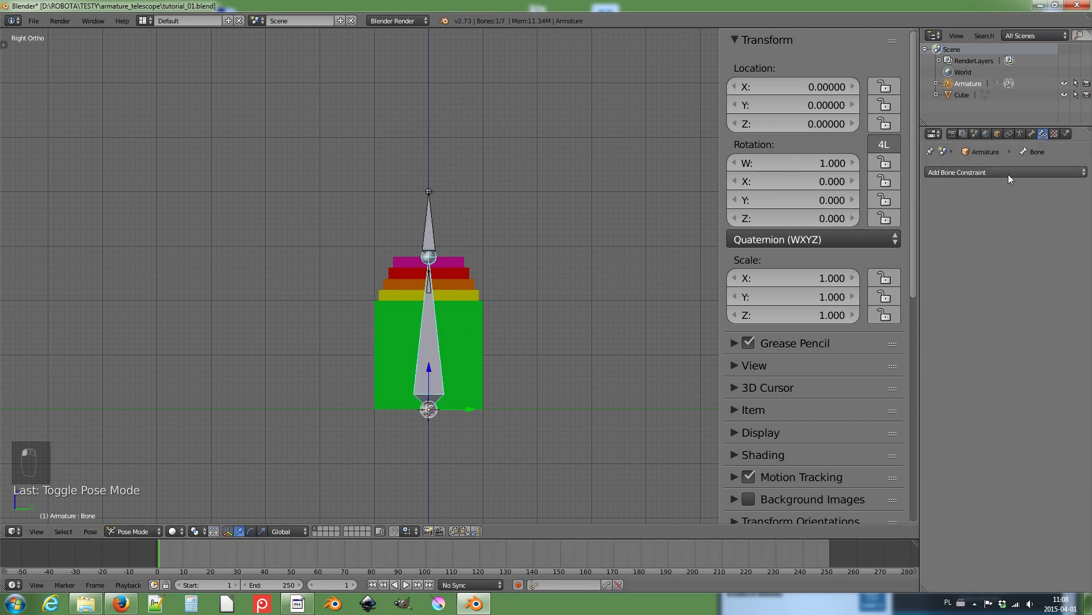
Step: Add a Stretch To constraint on the main Bone with the Armature as its target
middle_click(1016, 179)
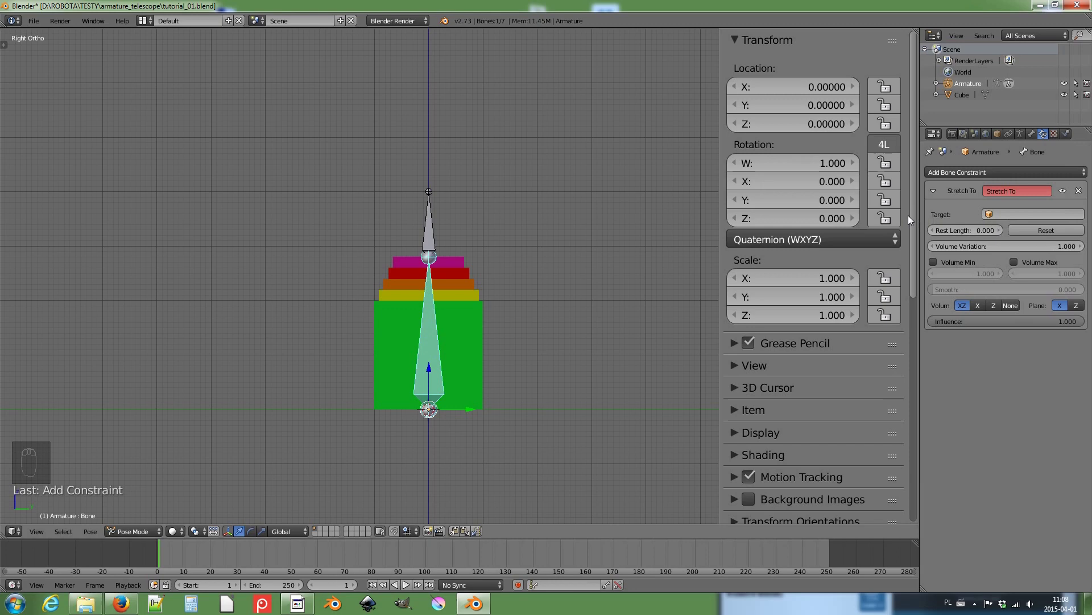
drag(1011, 219, 998, 236)
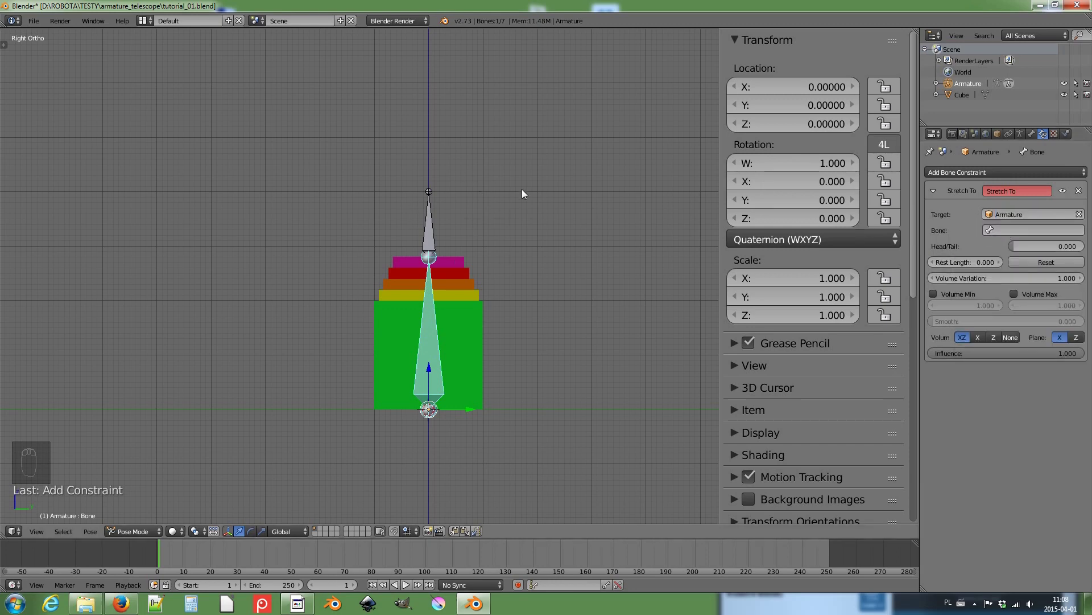
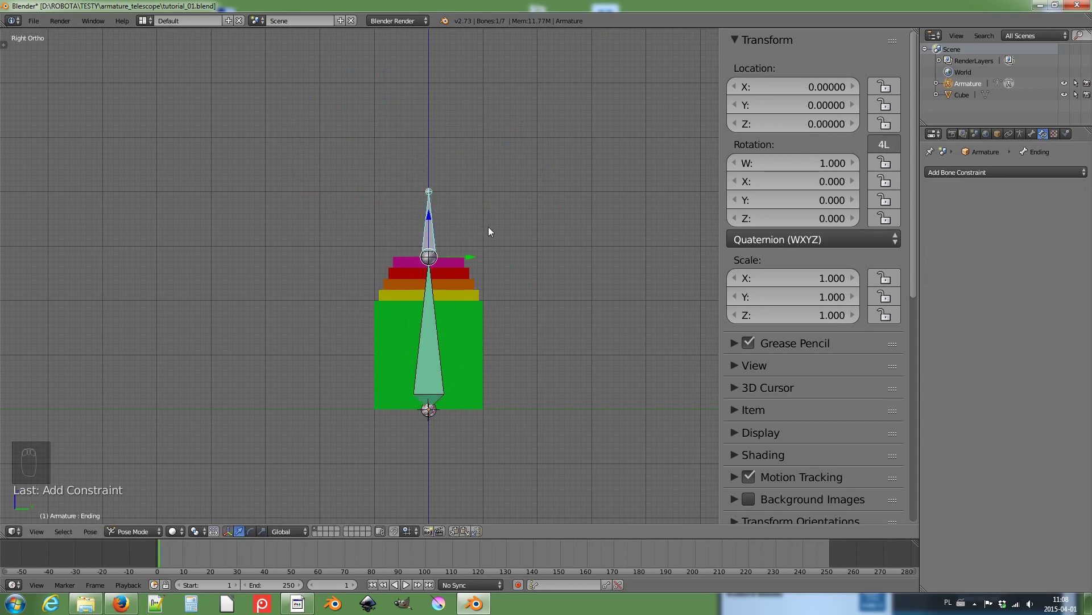
Step: Test the stretch in wireframe view, then return the armature to object mode
key(z)
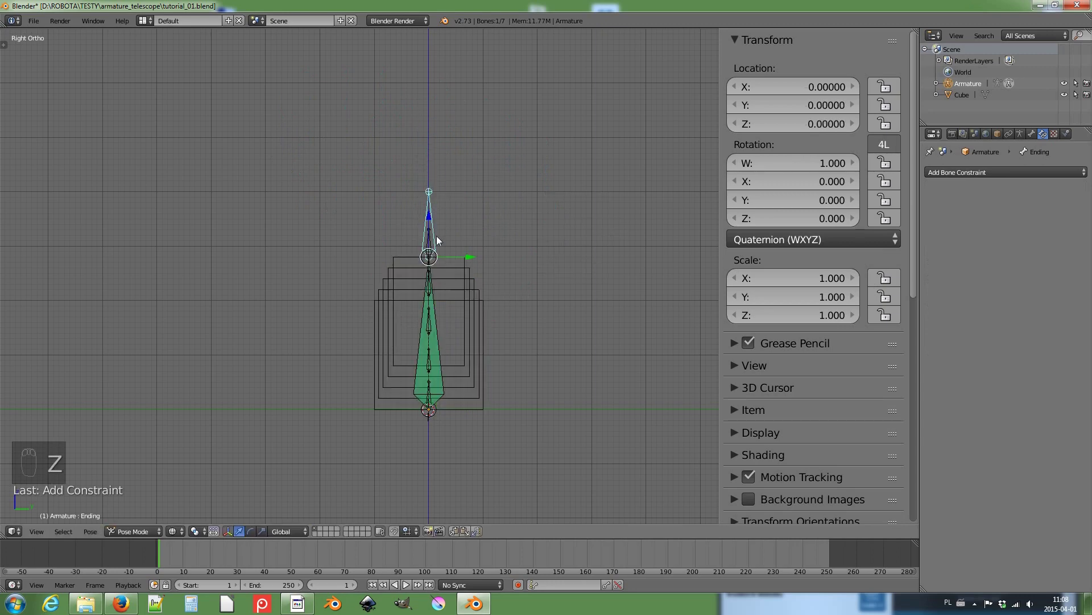
key(g)
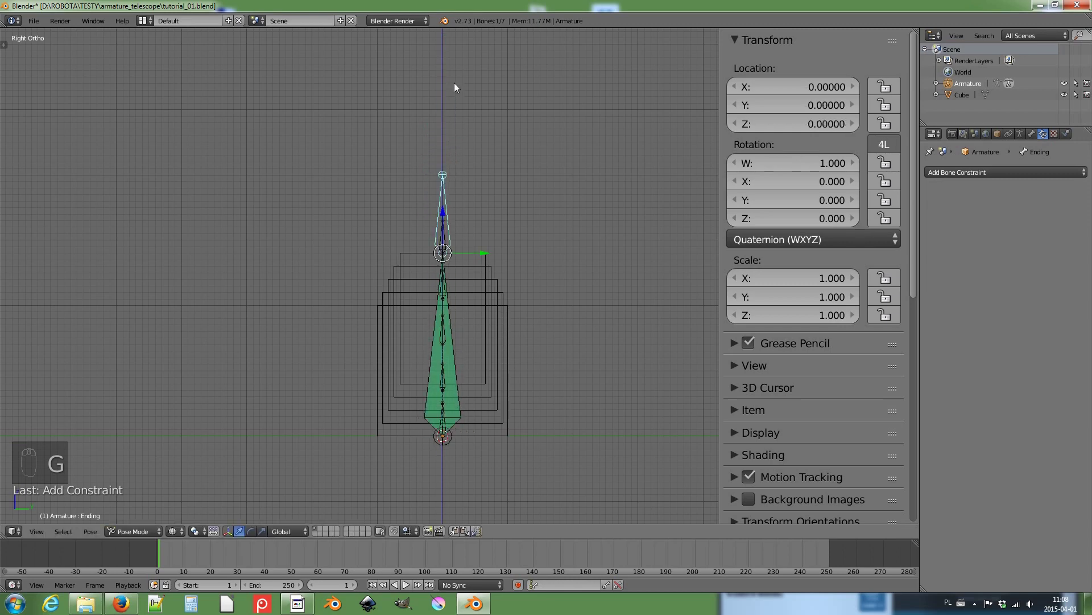
middle_click(478, 138)
key(Tab)
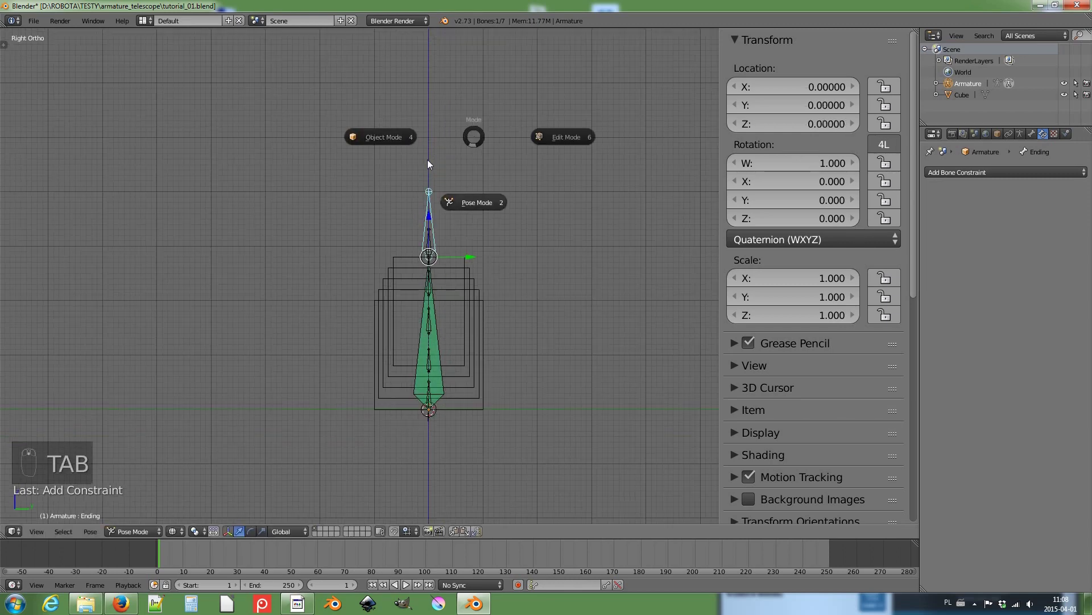
key(z)
drag(475, 300, 451, 260)
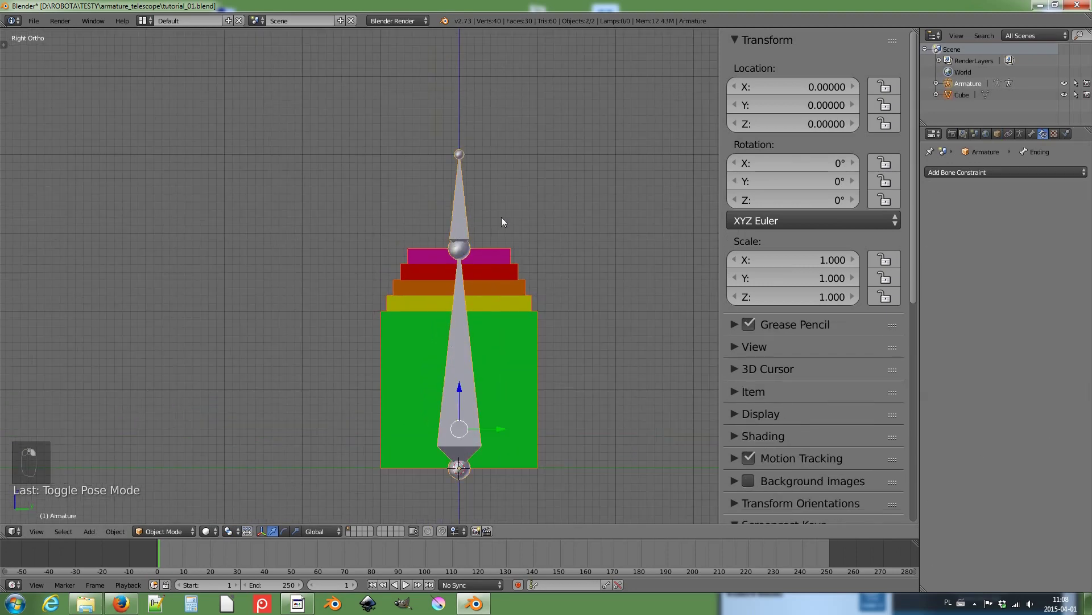
Step: Parent the cube stack to the Armature with Ctrl+P and check the cube's parent setting
key(ctrl+p)
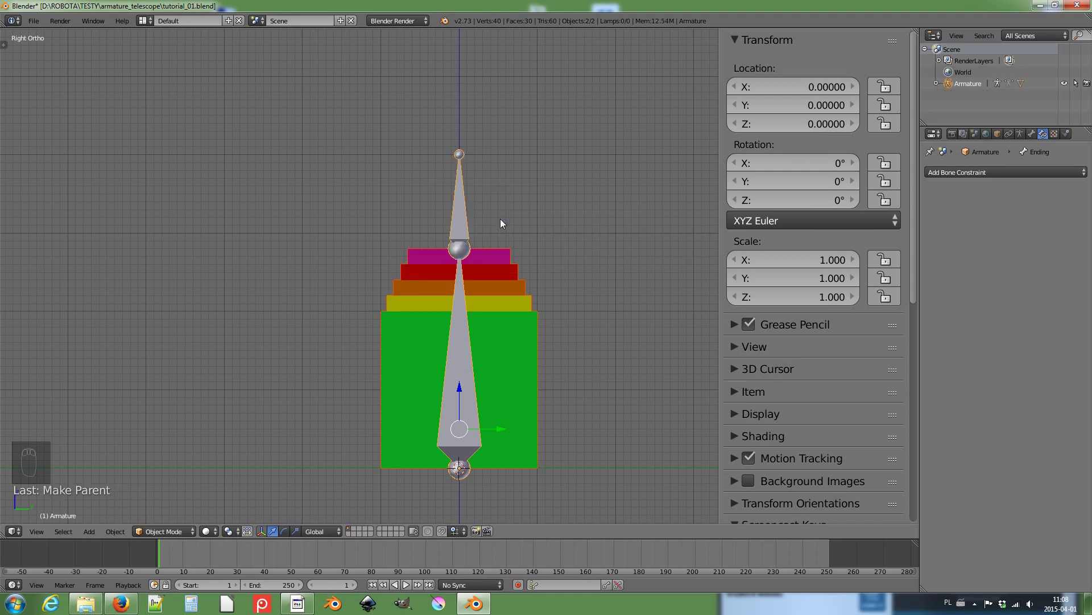
right_click(512, 291)
middle_click(583, 345)
key(Tab)
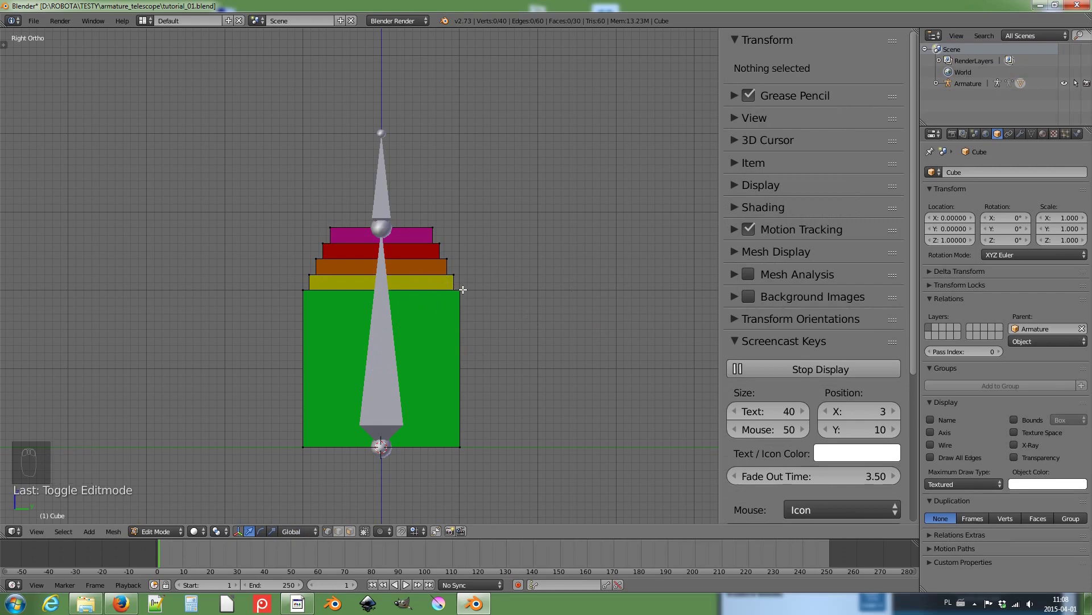
Step: Assign successive vertex rings of the cube stack to the Bone.001, Bone.002, Bone.003 groups
key(l)
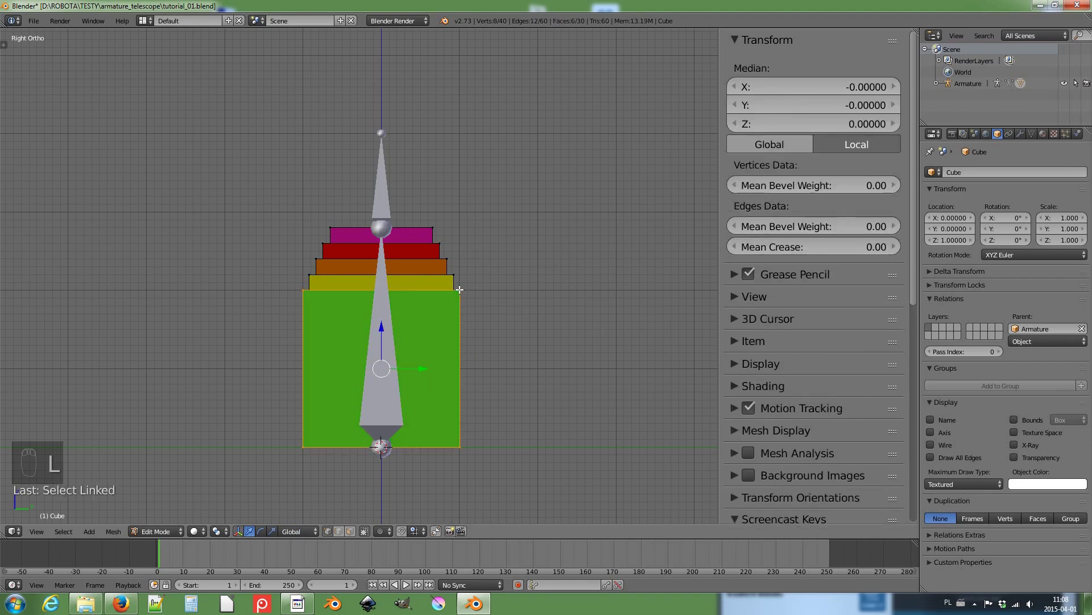
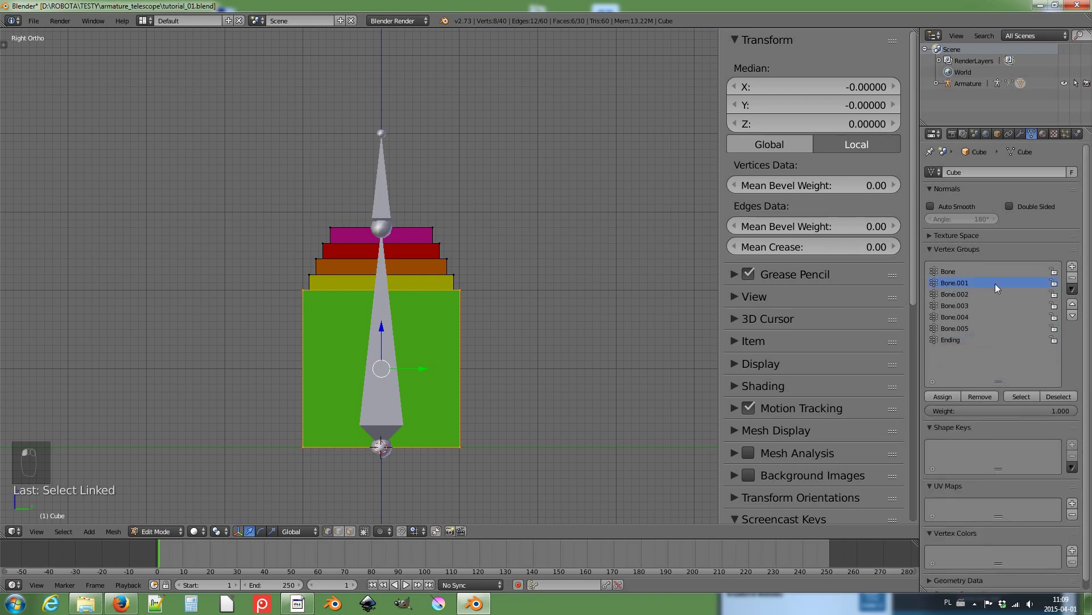
click(923, 285)
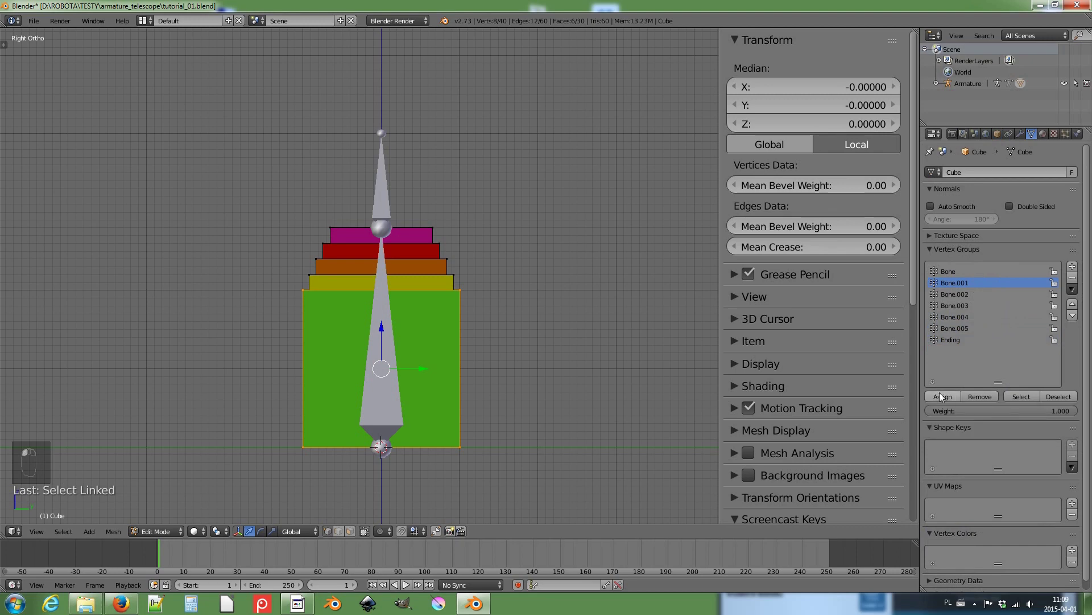
key(a)
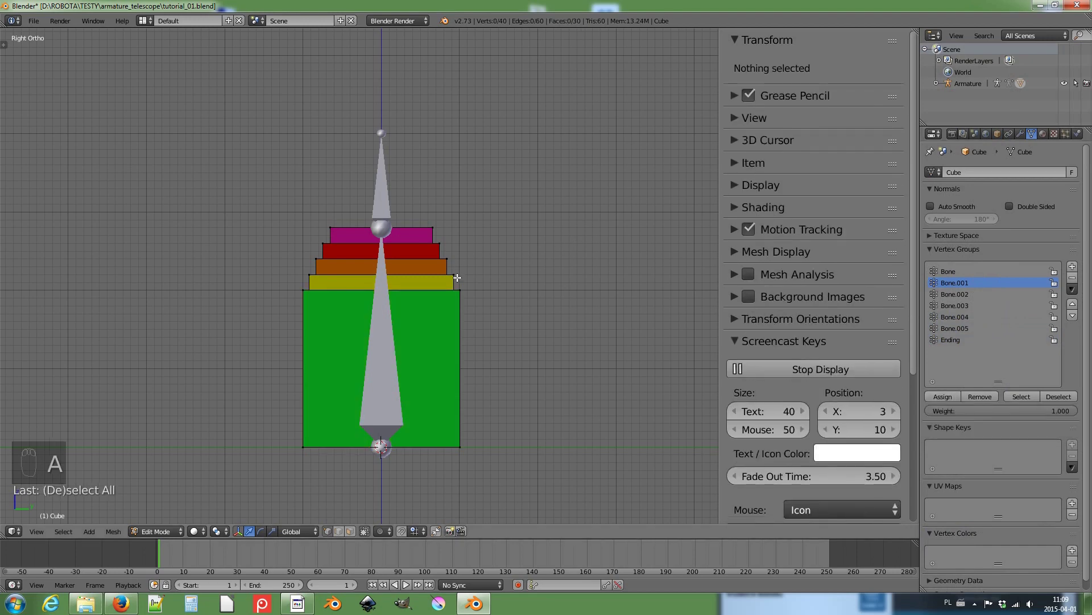
key(l)
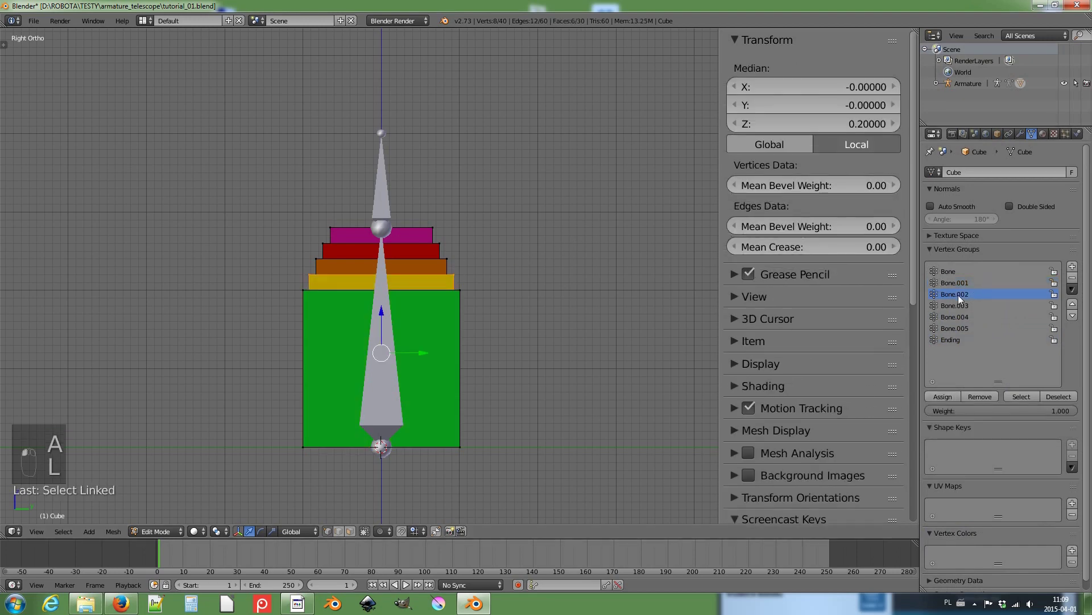
key(a)
key(l)
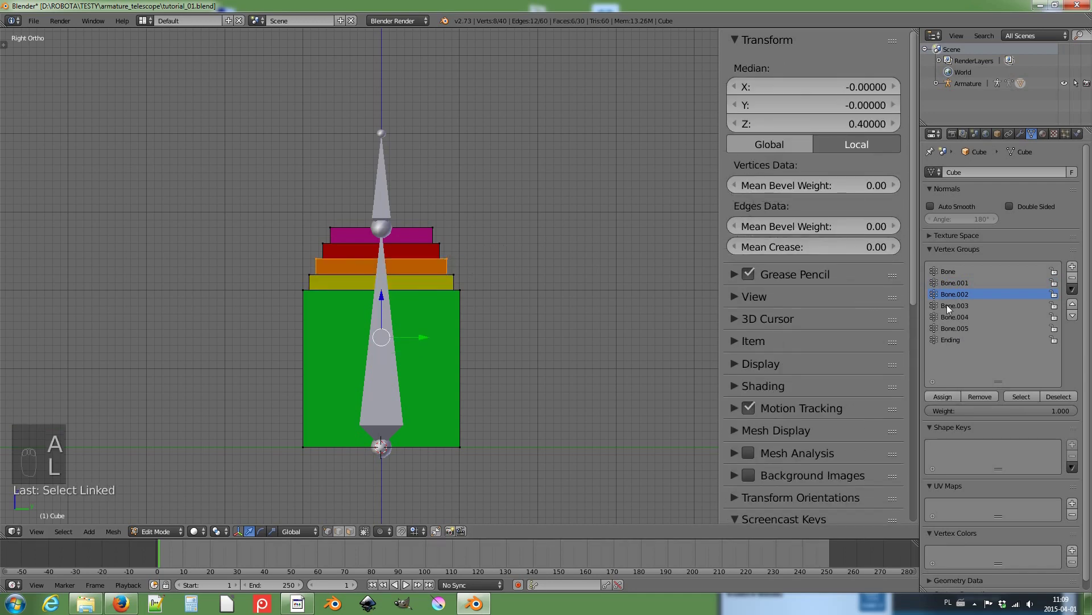
key(a)
key(l)
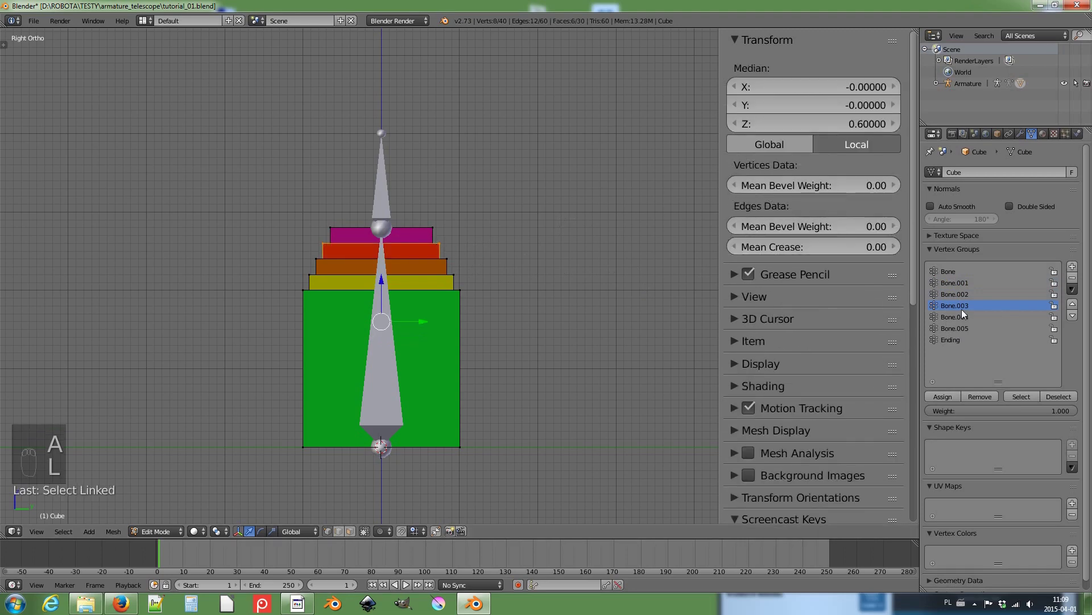
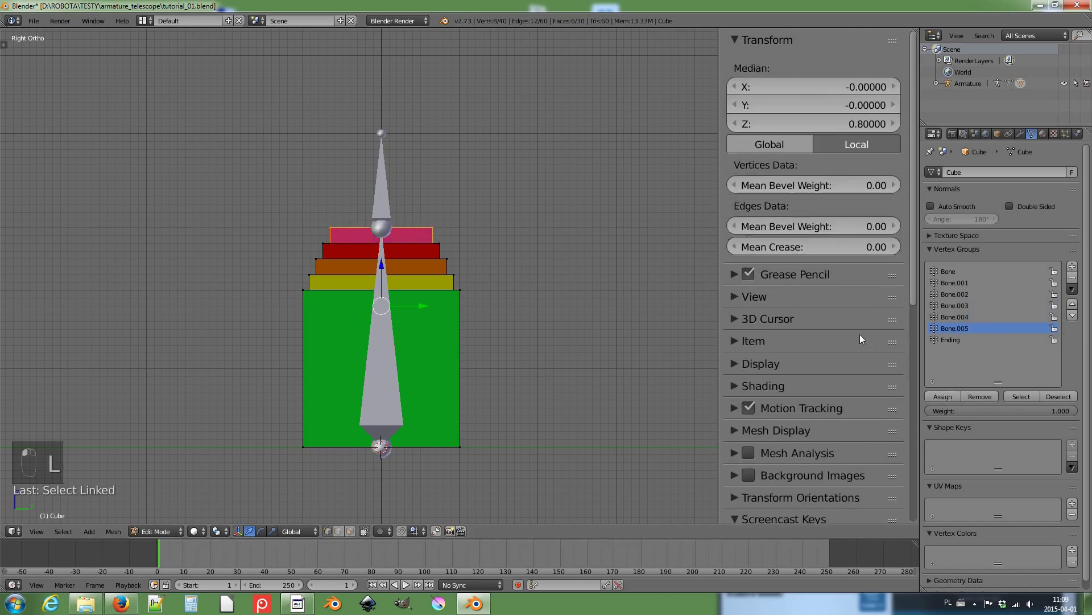
Step: In pose mode, pull the Ending bone upward so the coloured segments telescope into a tall column
key(Tab)
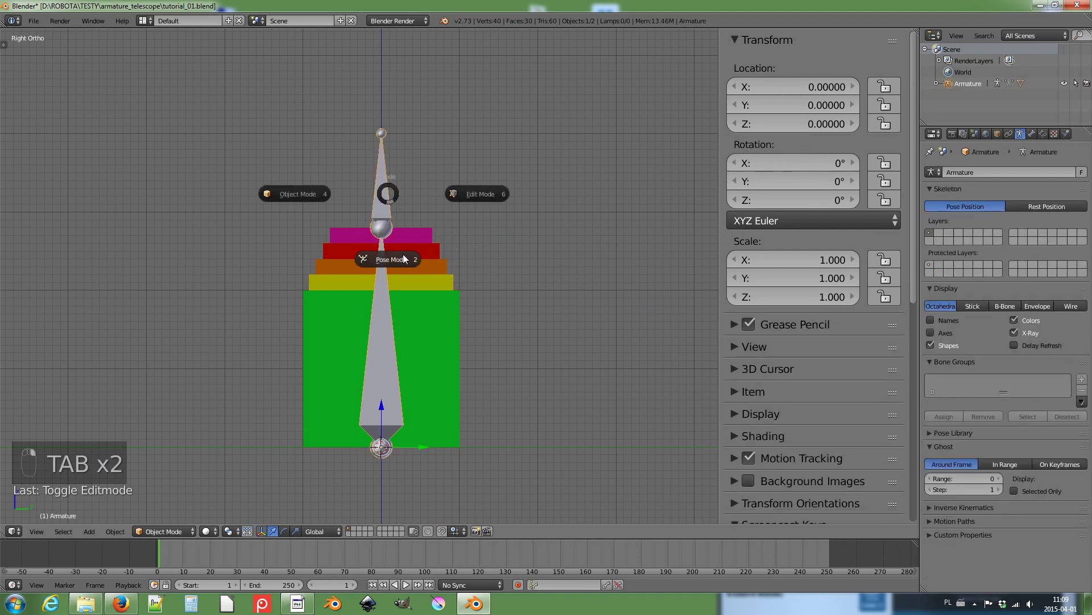
click(421, 256)
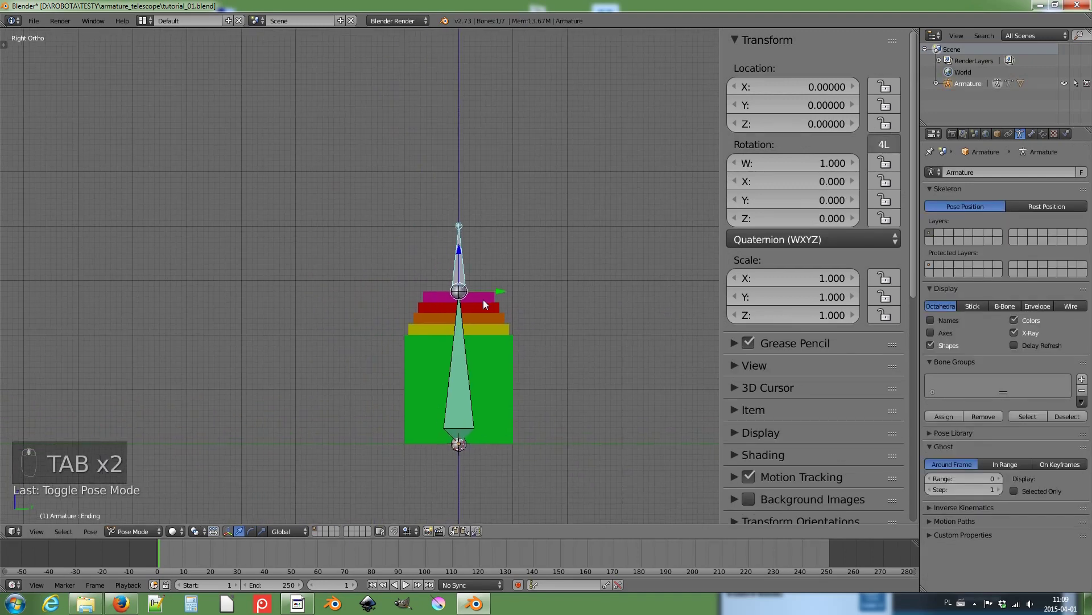
drag(467, 203, 472, 108)
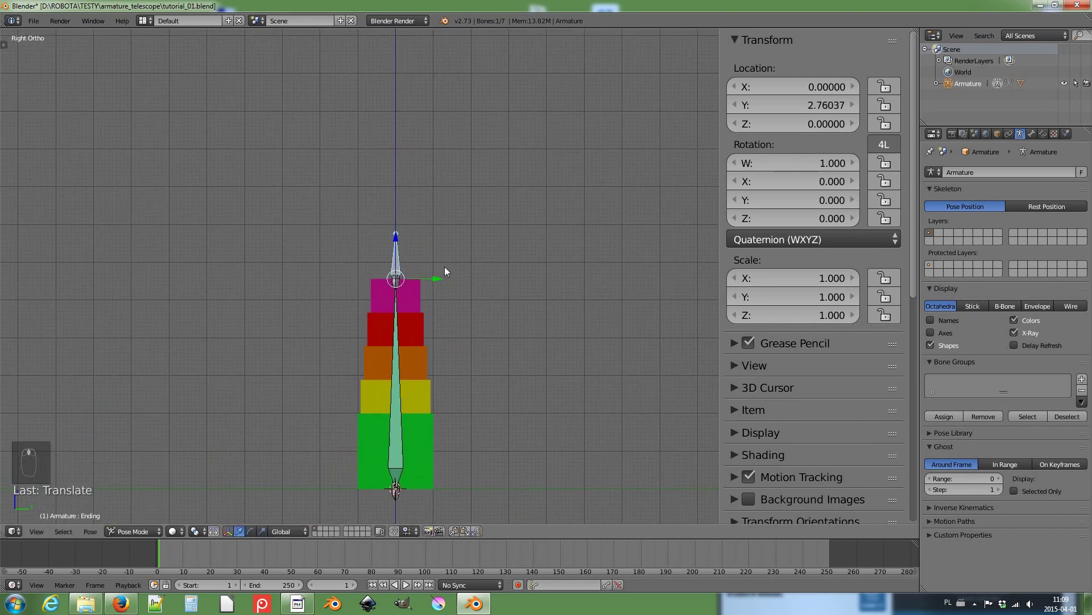
drag(398, 244, 423, 42)
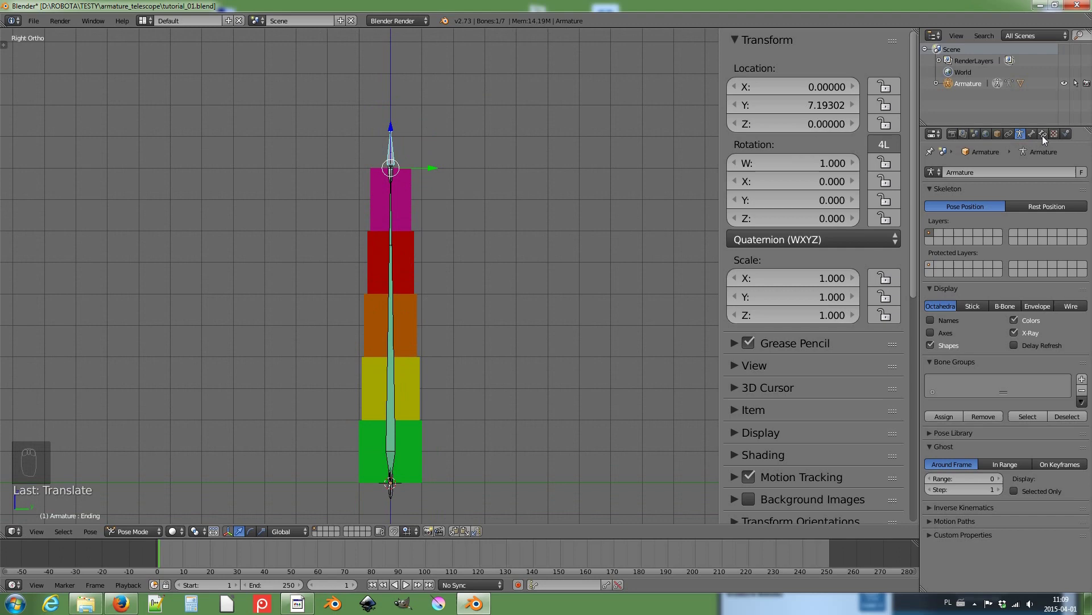
Step: Limit the Ending bone's distance (about 9.99) from Armature's base Bone and test-move it
drag(1045, 141, 910, 251)
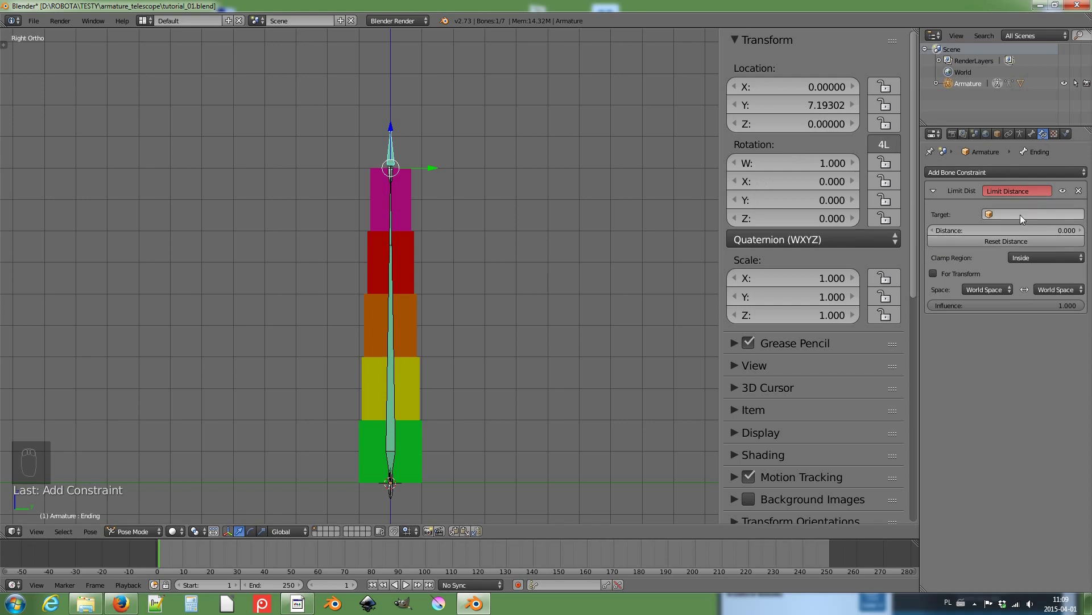
drag(1024, 216, 1013, 232)
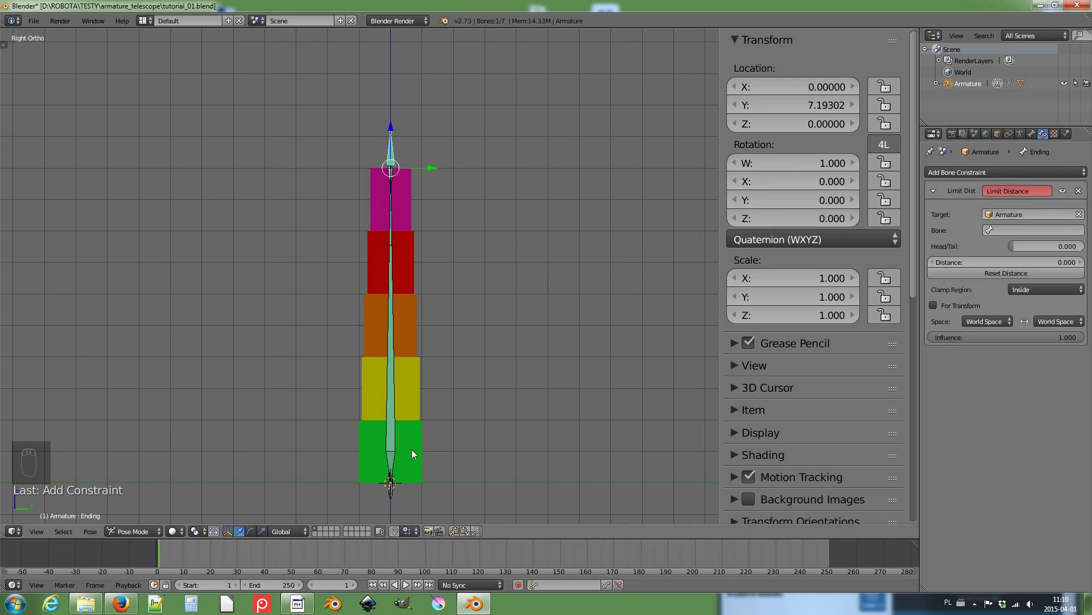
drag(1037, 234, 929, 246)
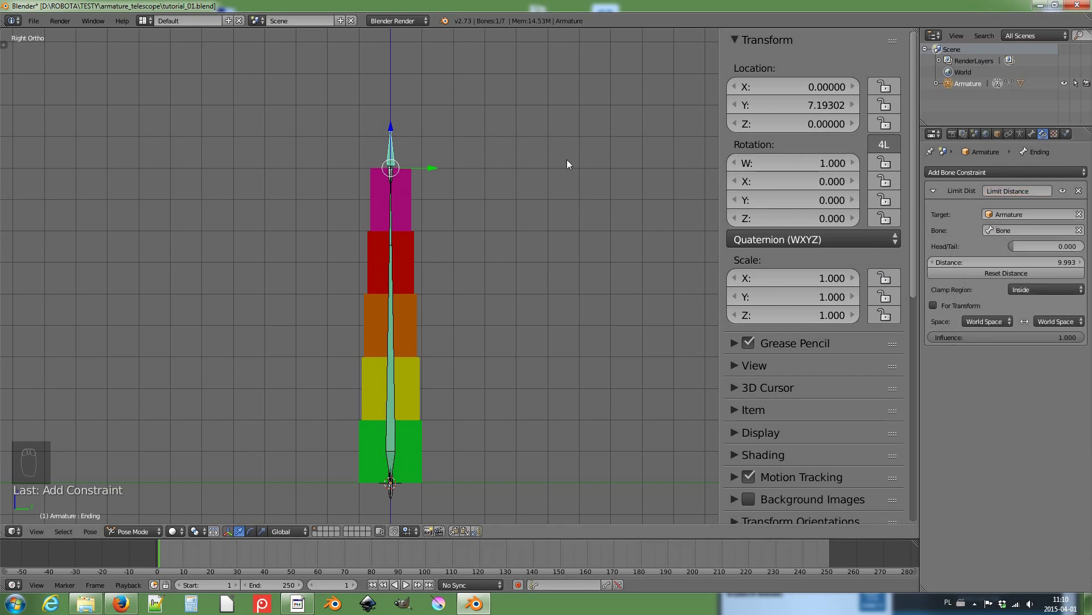
key(g)
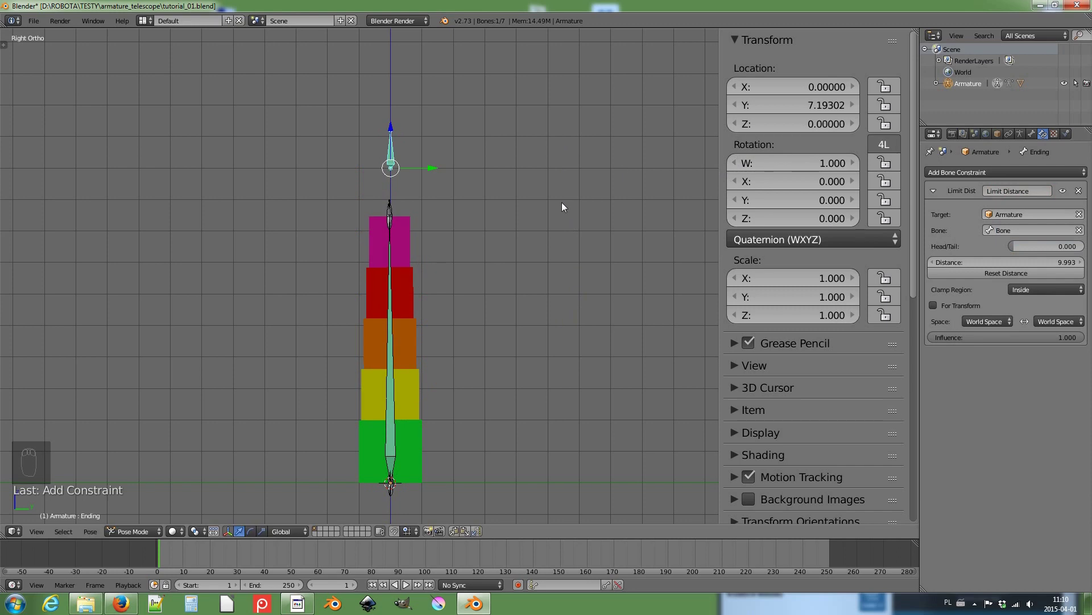
Step: Add Limit Location in Local Space locking Min/Max X and Z at 0, then test-move the bone
drag(439, 168, 531, 180)
click(531, 180)
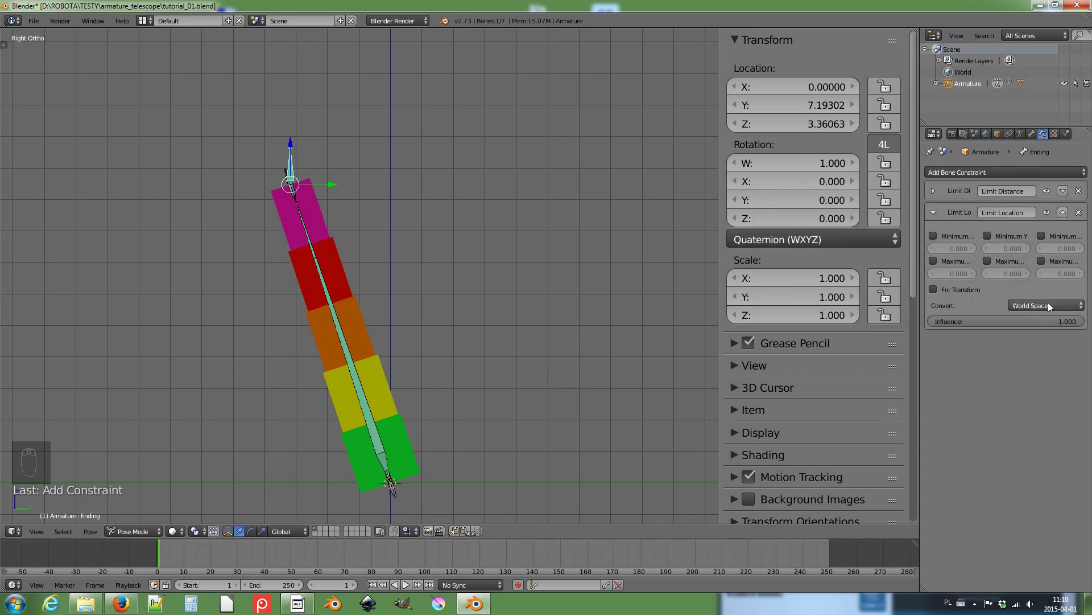
drag(1052, 304, 1061, 255)
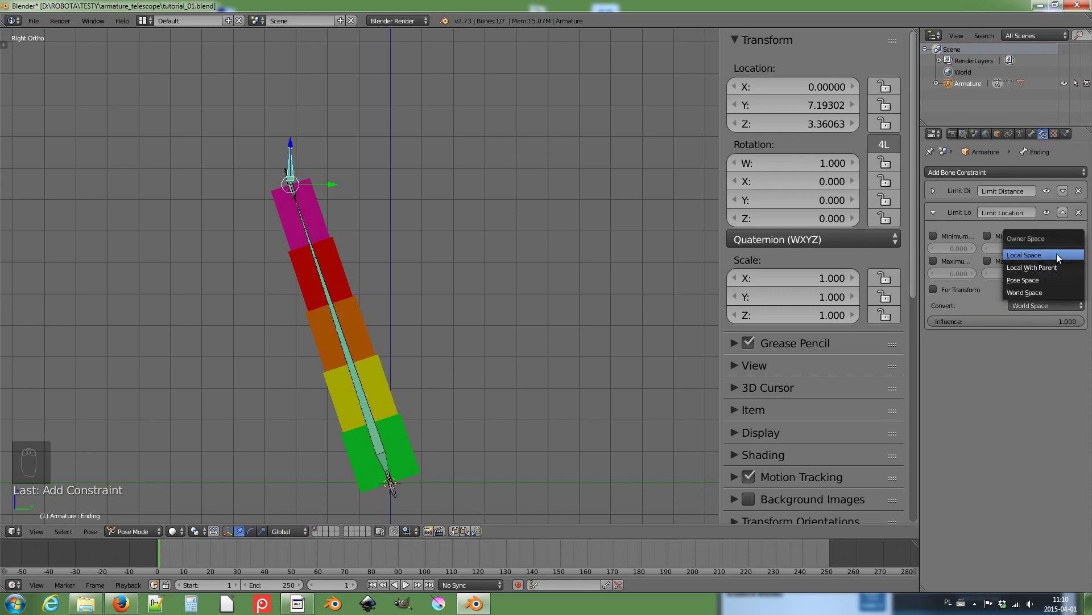
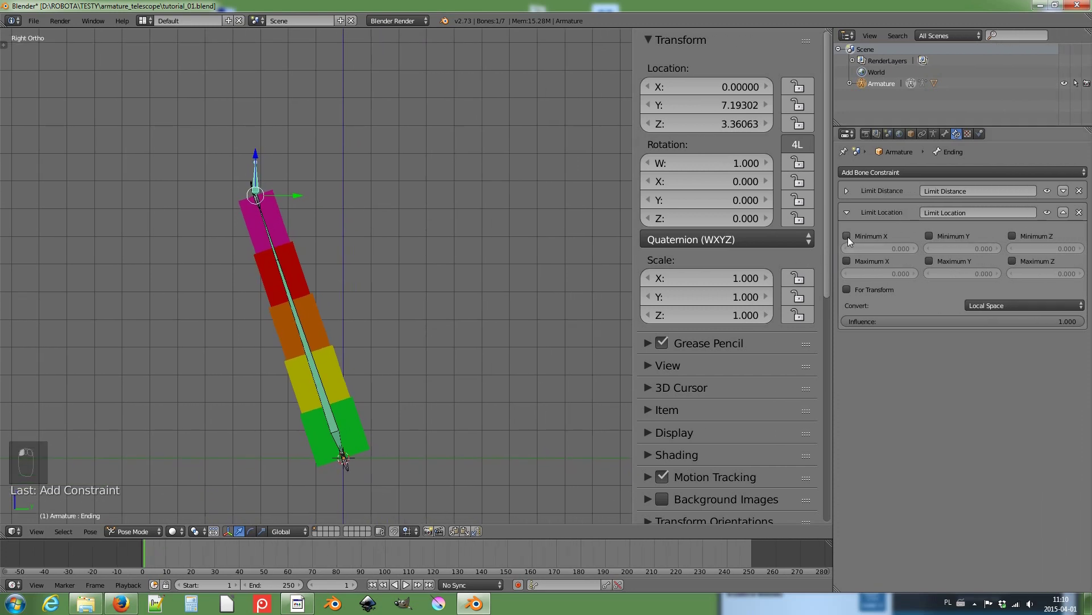
drag(896, 254, 851, 240)
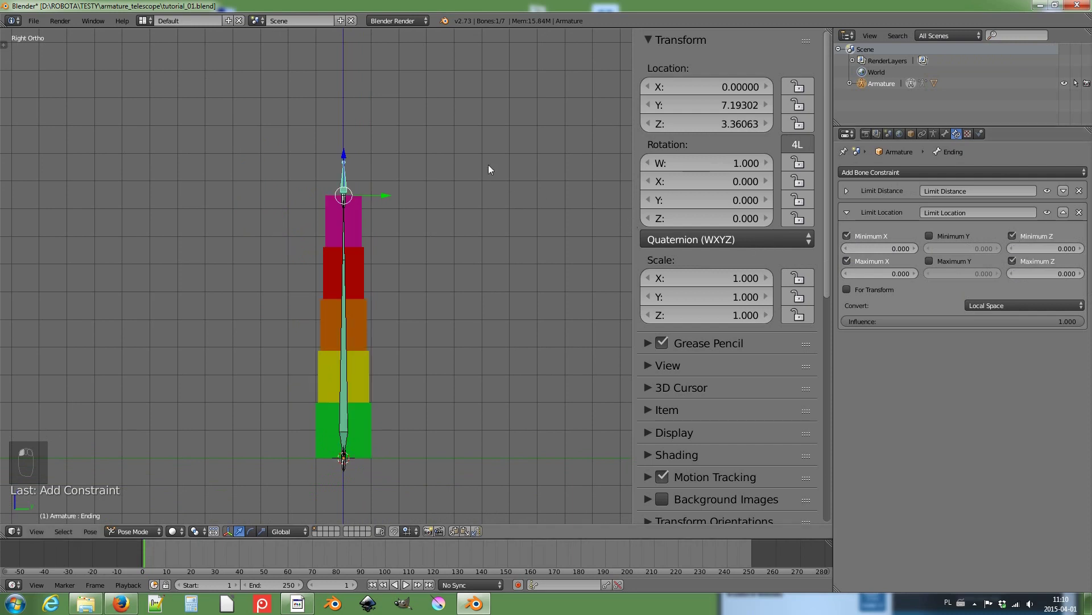
drag(478, 174, 476, 201)
key(g)
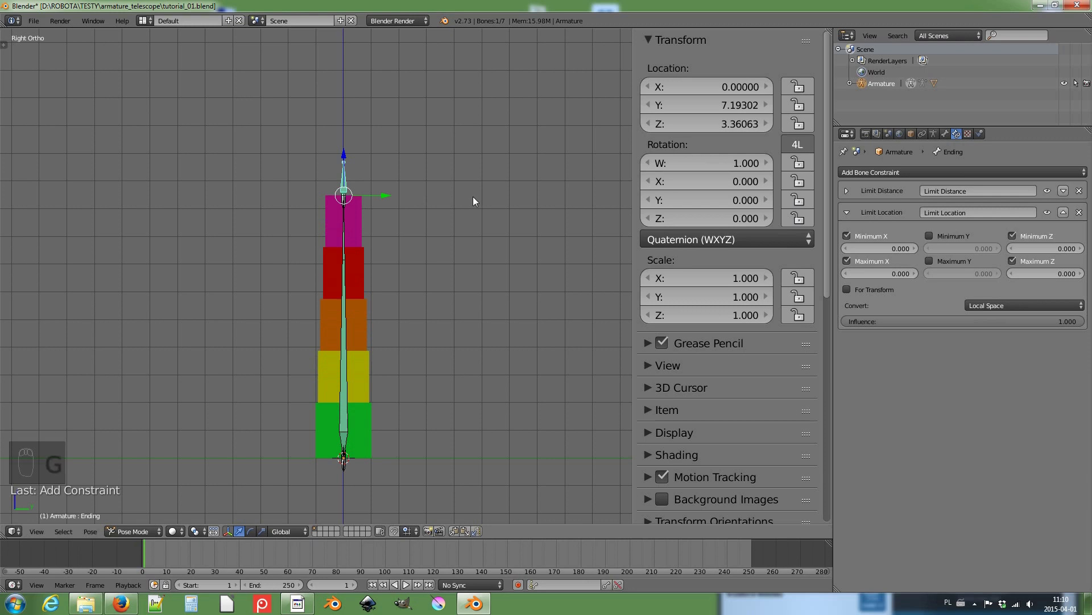